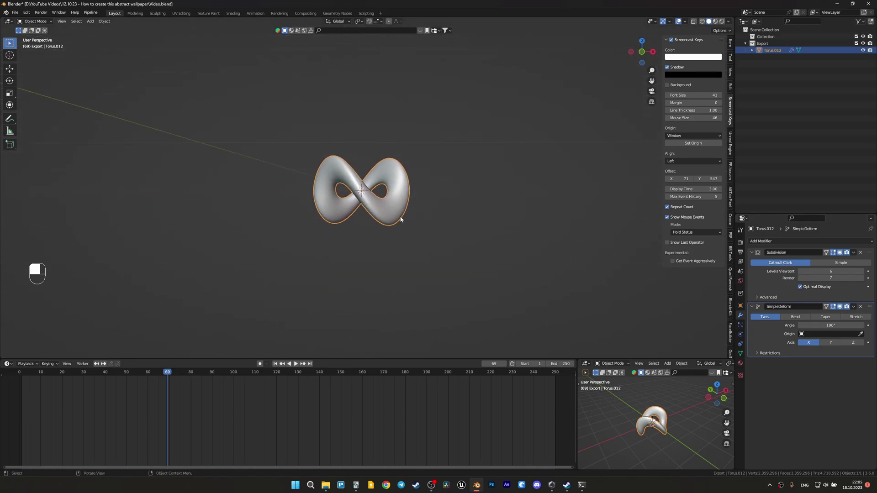
Add a camera, view through it and move it along Y so the torus fills the frame.
{"action": "key", "text": "shift+a"}
{"action": "key", "text": "g"}
{"action": "key", "text": "`"}
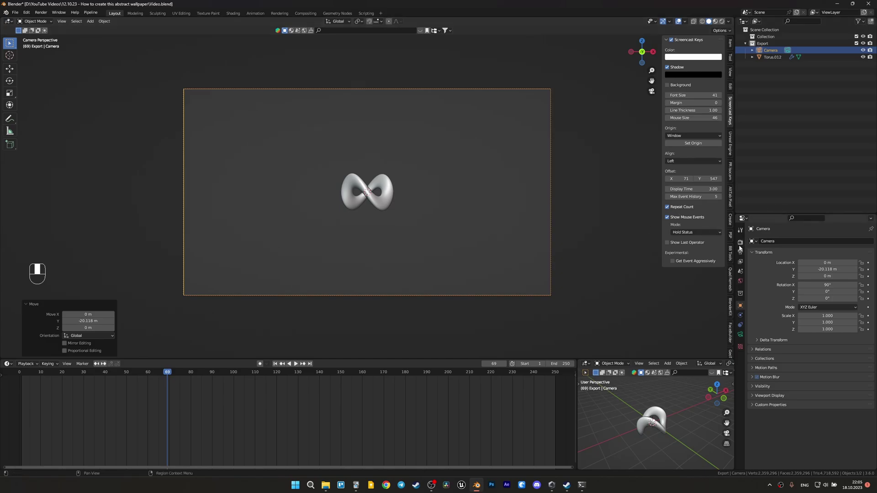
{"action": "key", "text": "g"}
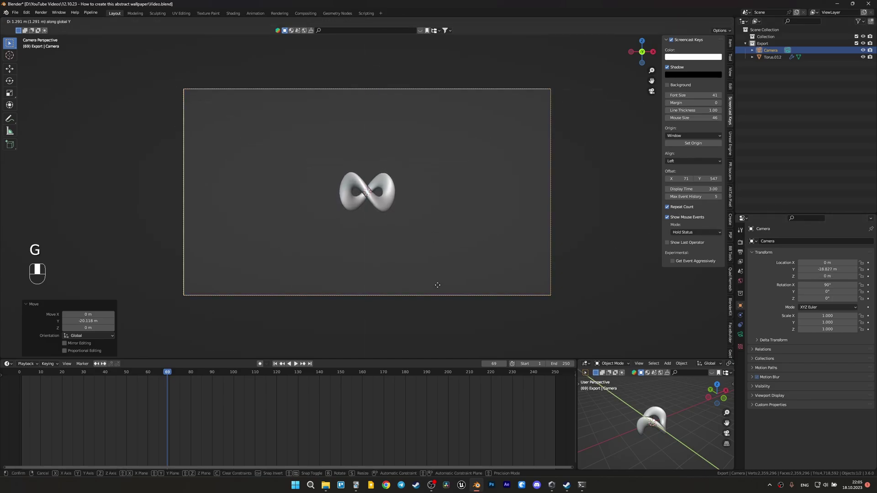
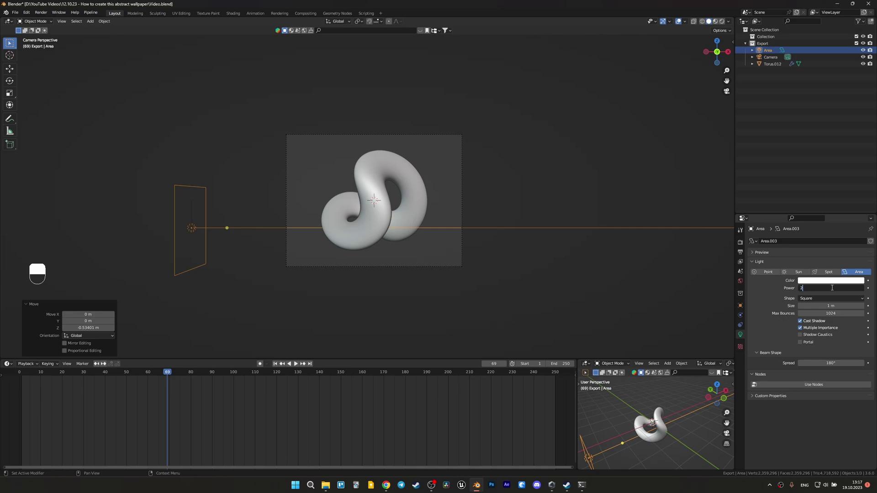
Raise the area light's power to 200 W.
{"action": "key", "text": "0"}
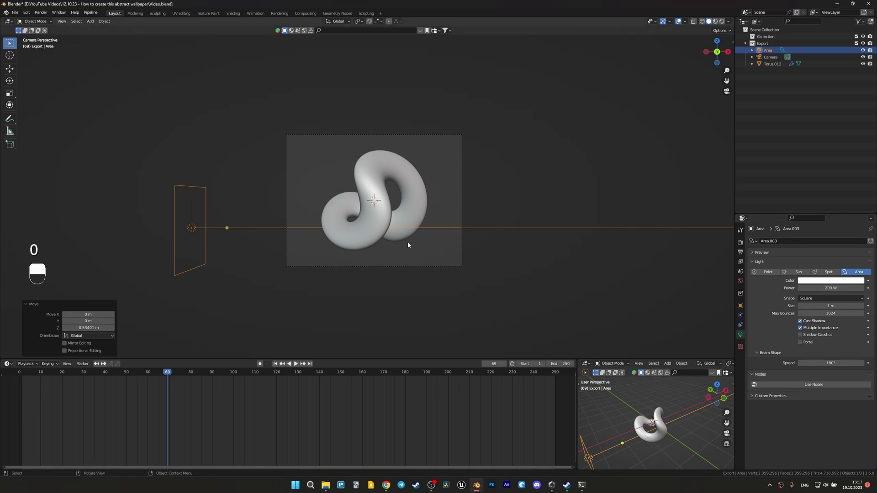
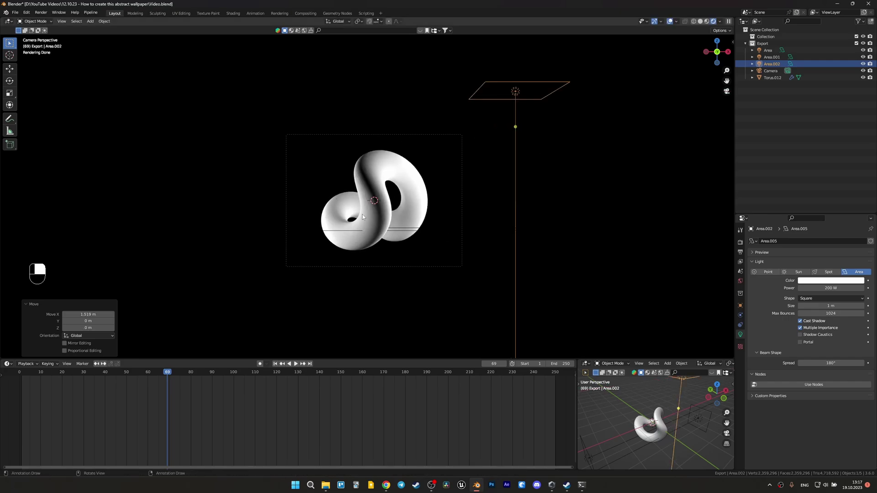
Add a floor plane and an upright backdrop plane and position the backdrop behind the torus.
{"action": "key", "text": "ctrl+shift+F1"}
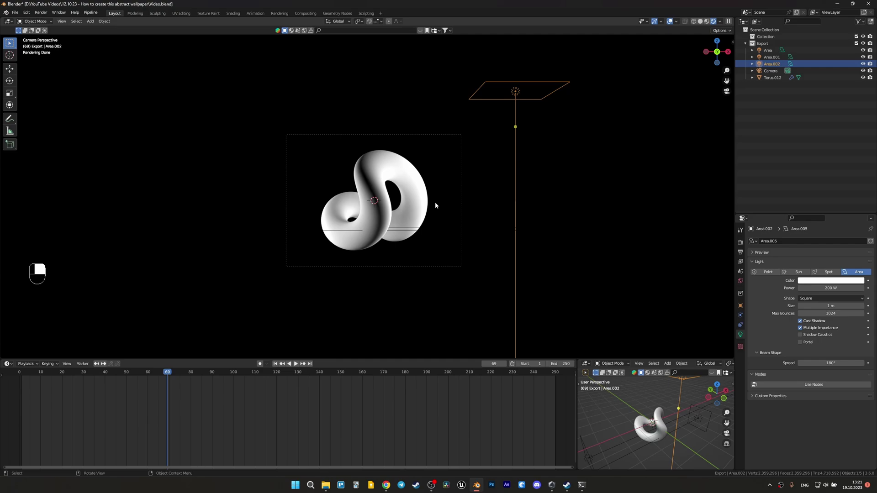
{"action": "key", "text": "shift+a"}
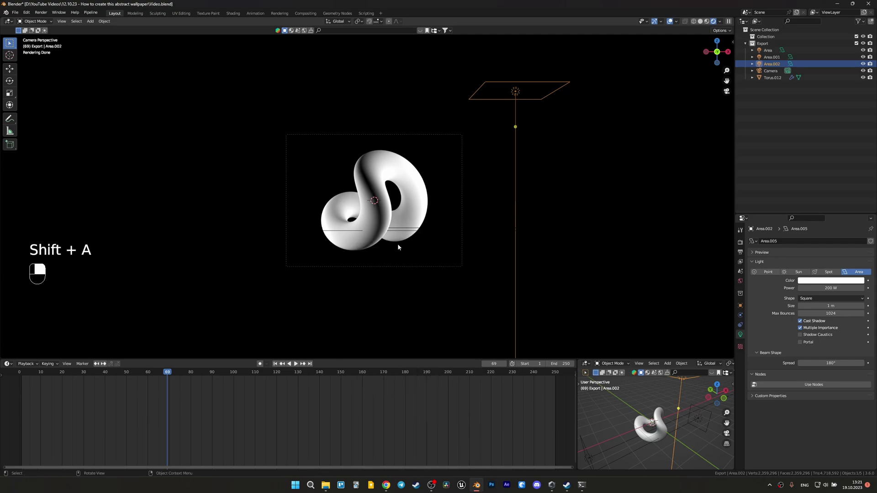
{"action": "key", "text": "shift+a"}
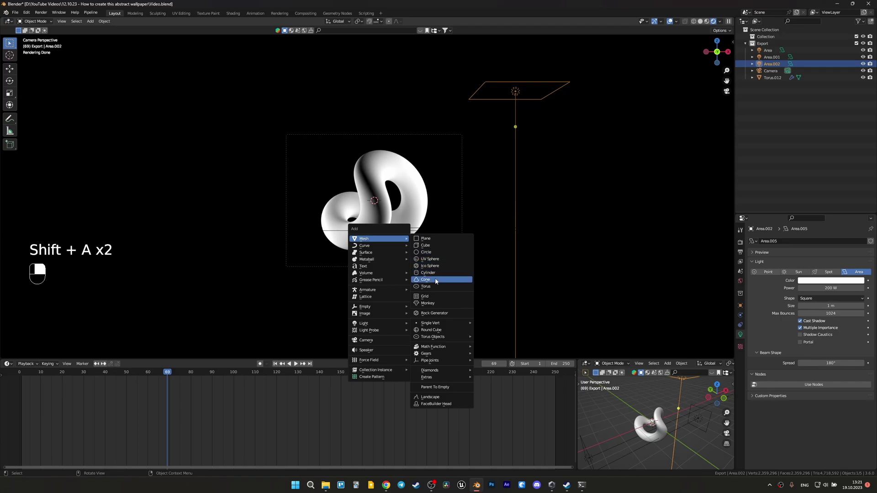
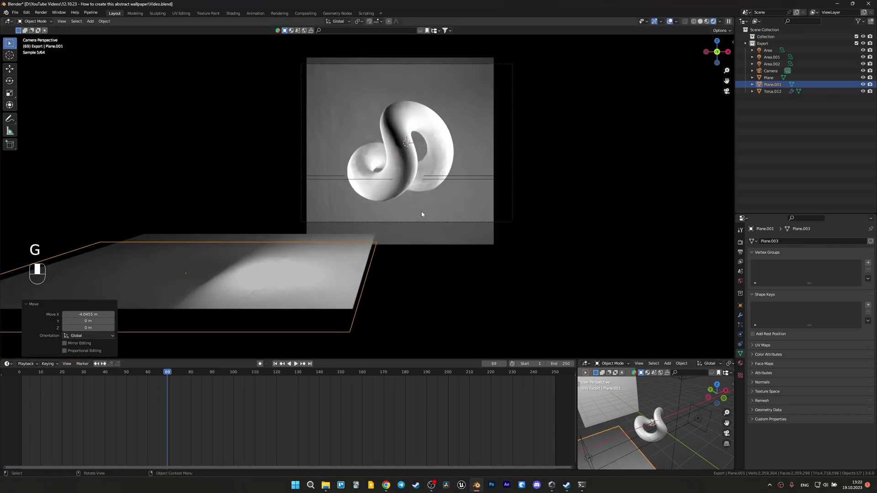
{"action": "key", "text": "g"}
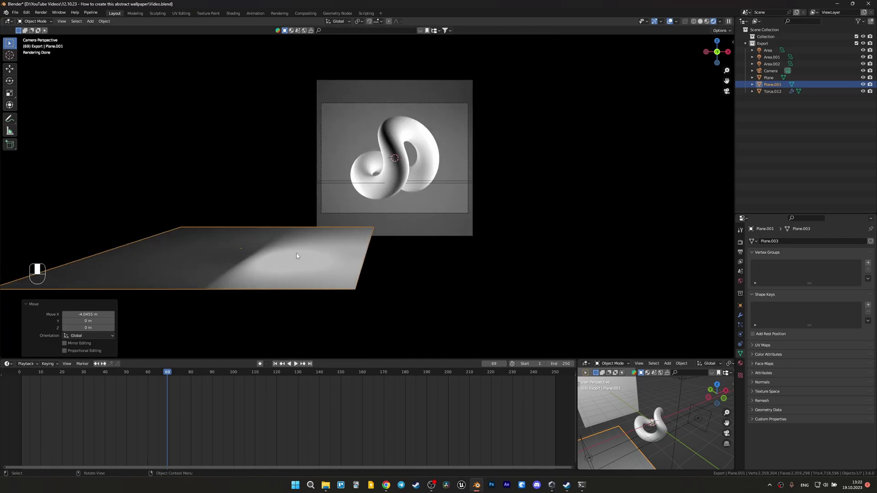
Select the torus ready to edit its material in the Shading workspace.
{"action": "key", "text": "ctrl+shift+F1"}
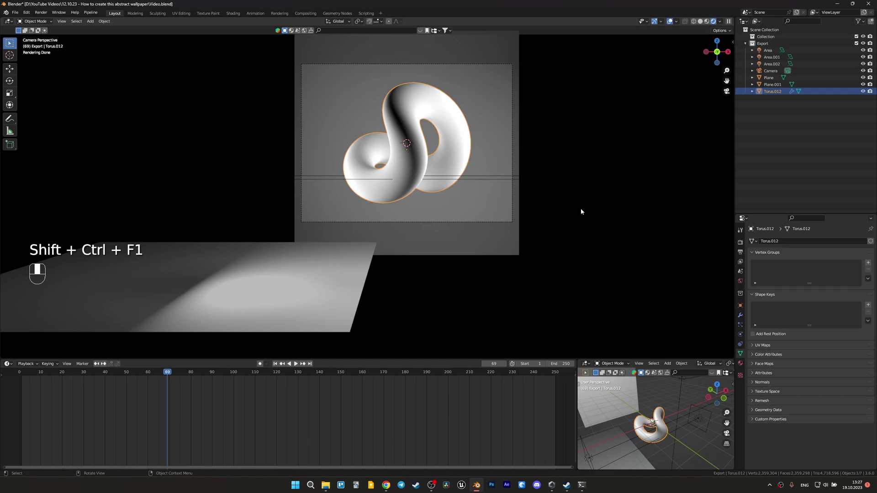
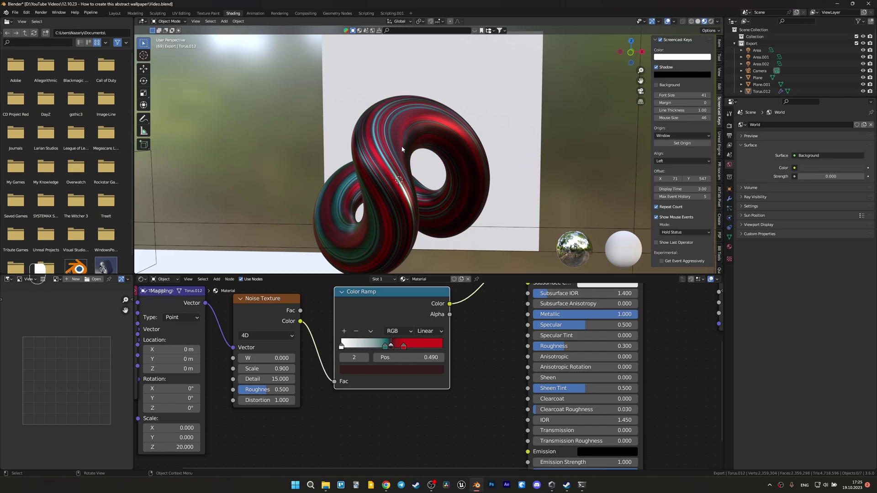
Slide the colour ramp's middle stop to about 0.517 for thinner red stripes and more teal.
{"action": "left_click", "coordinate": [396, 149]}
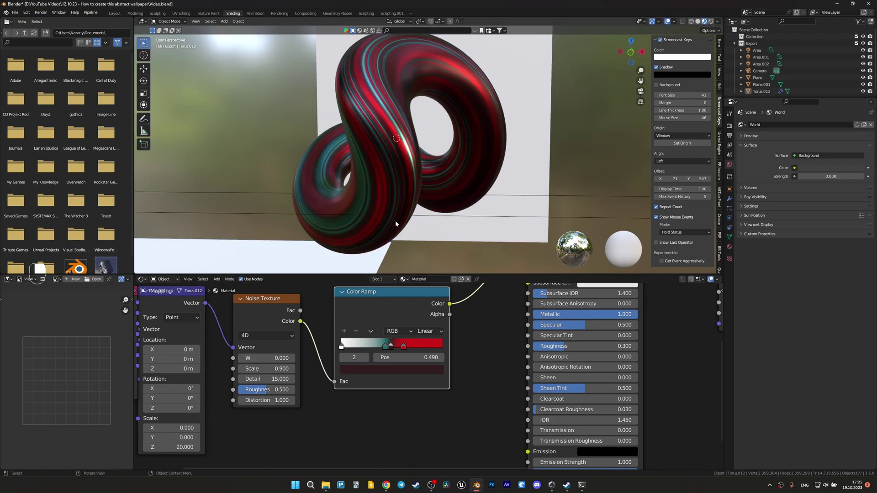
{"action": "left_click", "coordinate": [395, 349]}
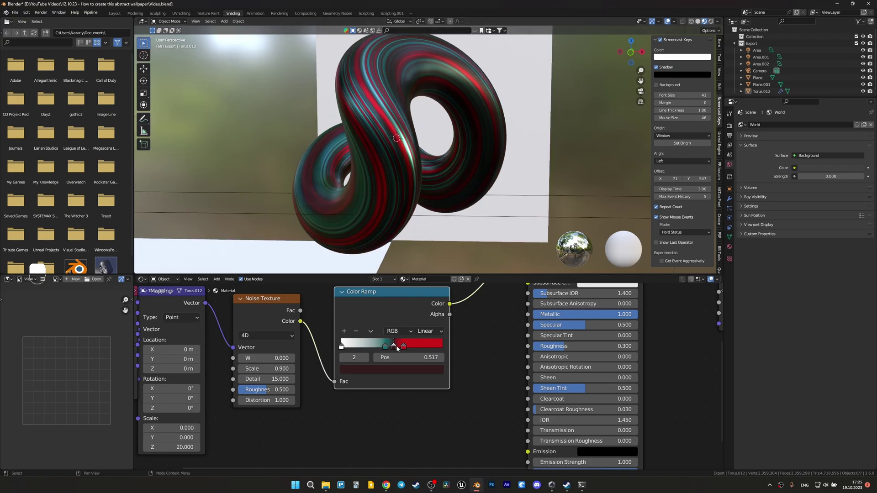
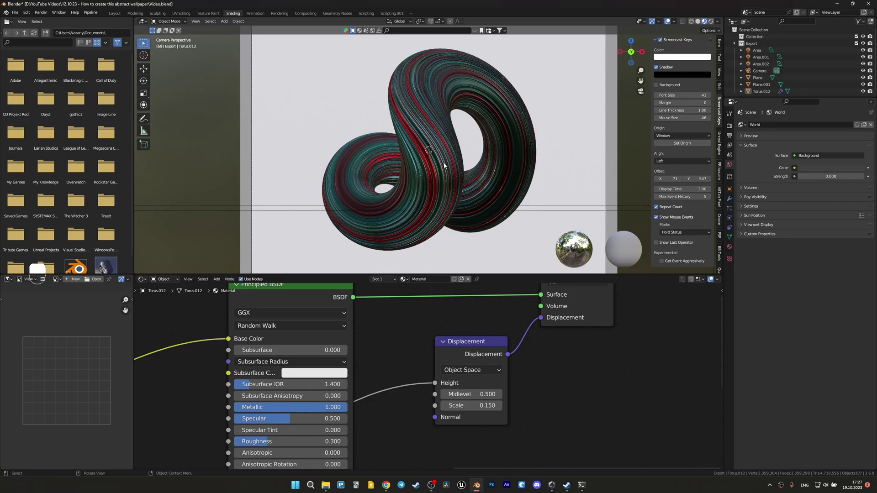
Give the backdrop plane a new material with pale teal base colour C6E7DB.
{"action": "key", "text": "z"}
{"action": "left_click_drag", "start_coordinate": [446, 139], "coordinate": [445, 145]}
{"action": "middle_click", "coordinate": [446, 150]}
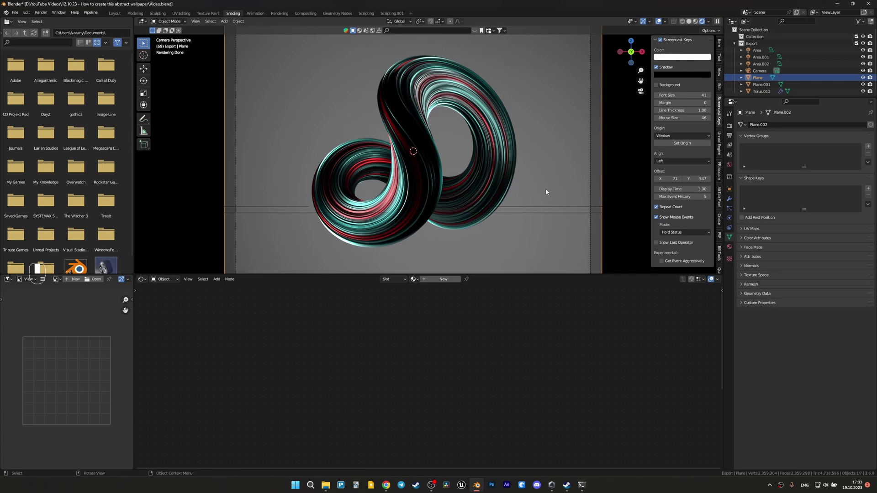
{"action": "left_click", "coordinate": [557, 182]}
{"action": "left_click_drag", "start_coordinate": [455, 277], "coordinate": [412, 294]}
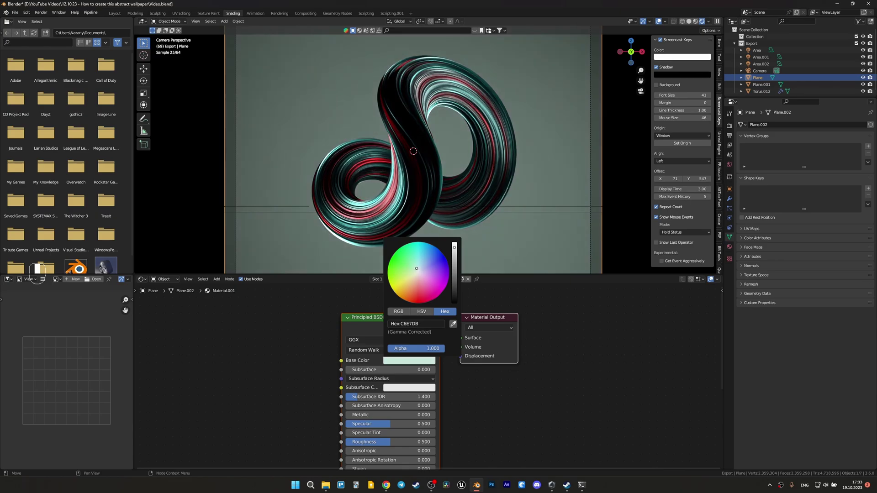
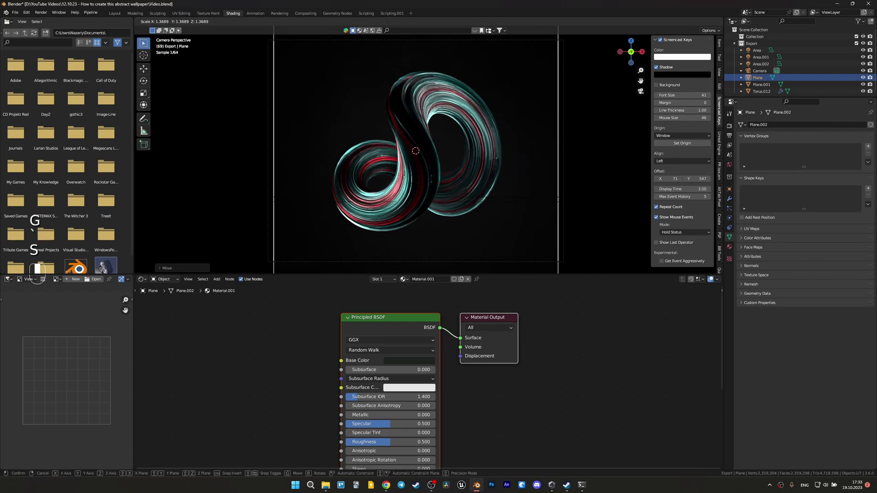
Enlarge the backdrop plane, then add an area light rotated -90° on X and positioned toward the torus.
{"action": "left_click_drag", "start_coordinate": [626, 223], "coordinate": [505, 201]}
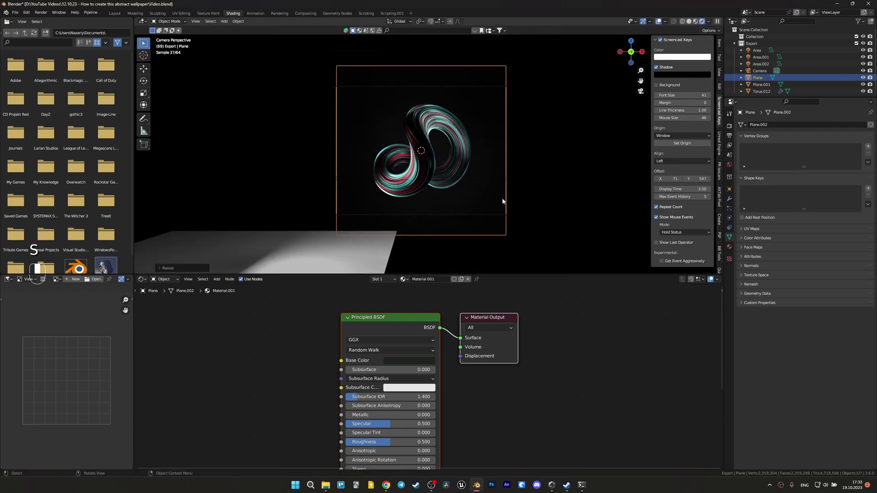
{"action": "key", "text": "shift+a"}
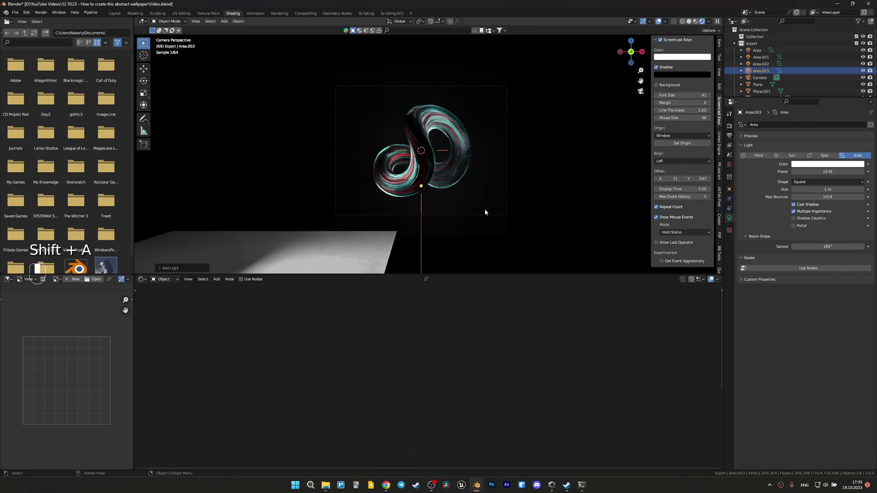
{"action": "key", "text": "g"}
{"action": "right_click", "coordinate": [488, 187]}
{"action": "key", "text": "ctrl+z"}
{"action": "key", "text": "g"}
{"action": "key", "text": "r"}
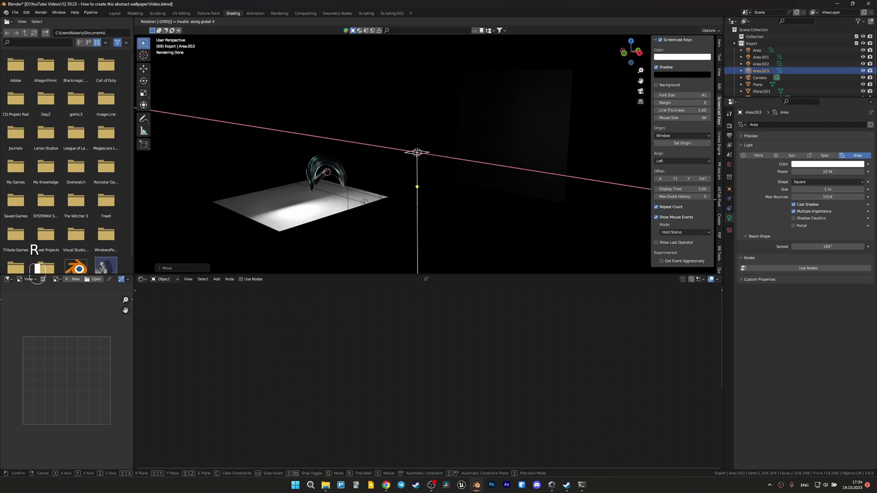
{"action": "key", "text": "r"}
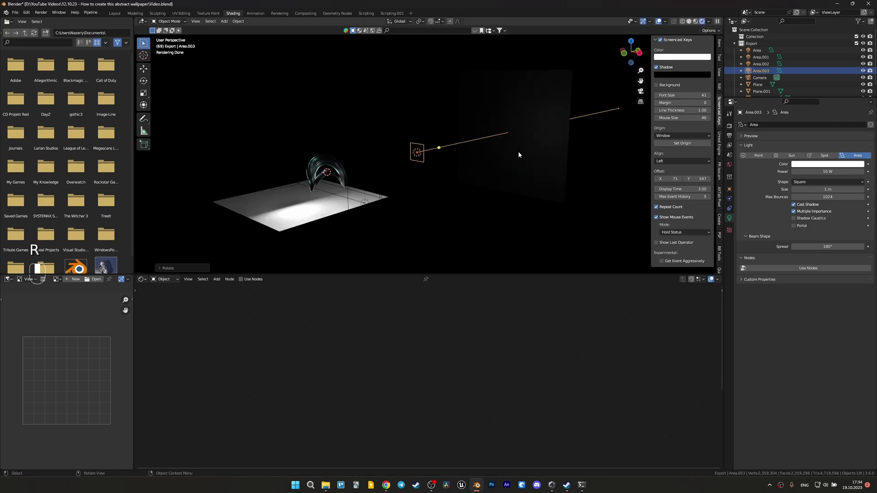
{"action": "key", "text": "g"}
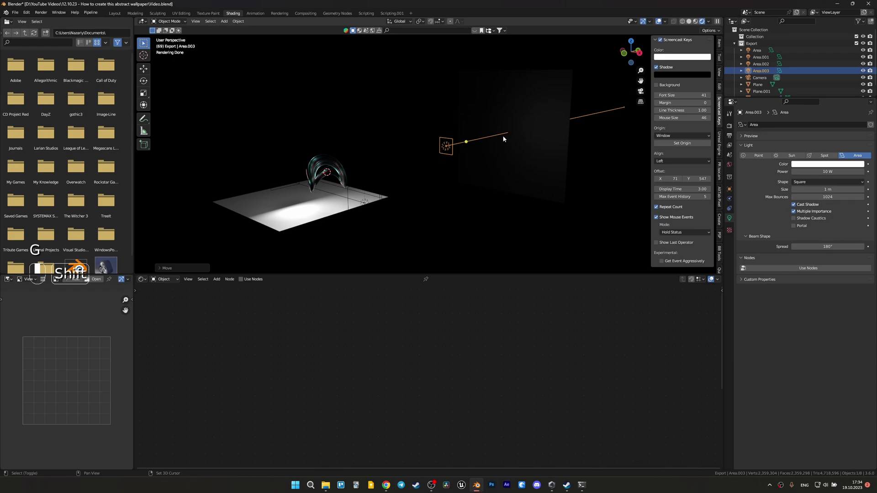
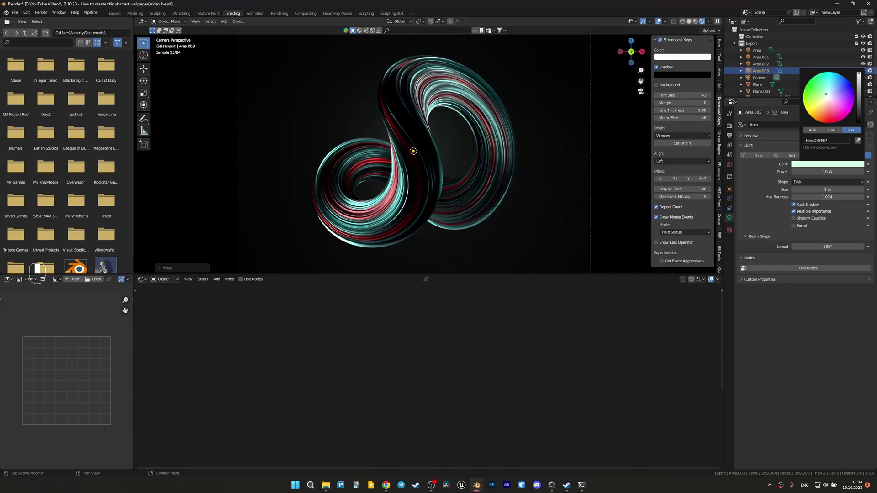
Scale and place the light as a pale green D0FFE7 disc and zero the world background strength.
{"action": "key", "text": "s"}
{"action": "key", "text": "g"}
{"action": "left_click", "coordinate": [551, 187]}
{"action": "middle_click", "coordinate": [551, 187]}
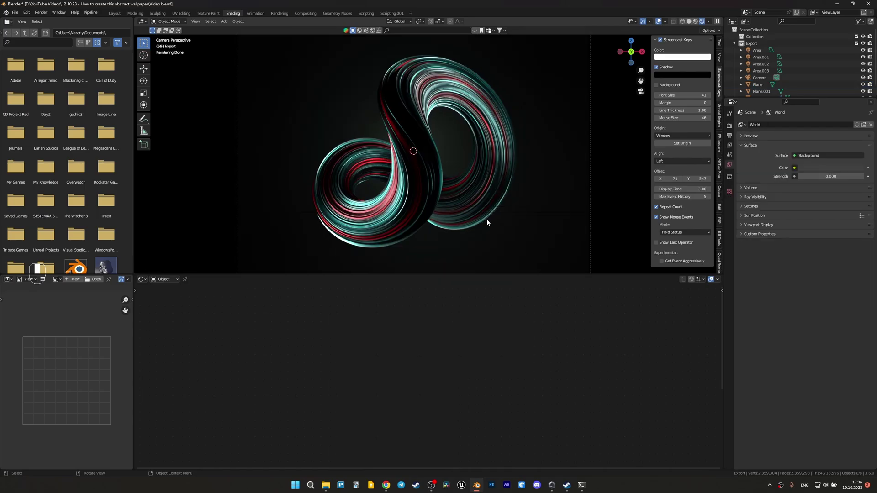
Add a 10 W point light and slide it along Y into the torus's inner curve.
{"action": "key", "text": "shift+a"}
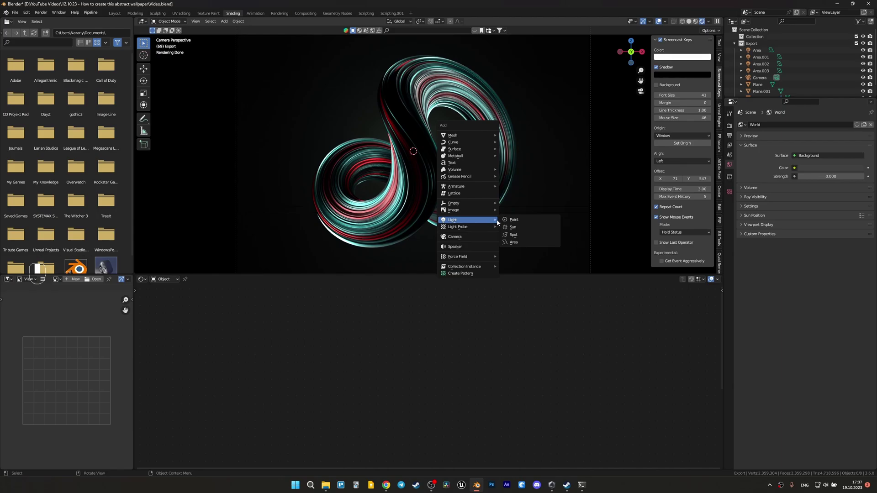
{"action": "key", "text": "g"}
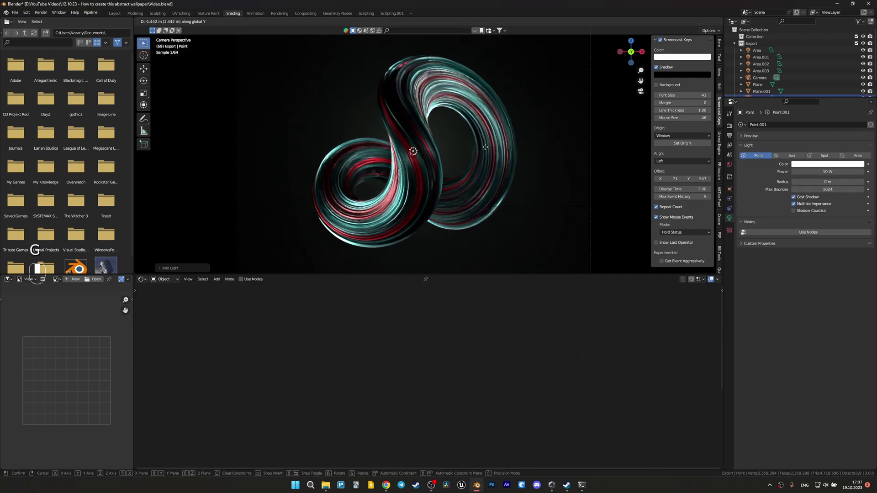
{"action": "key", "text": "g"}
{"action": "key", "text": "g"}
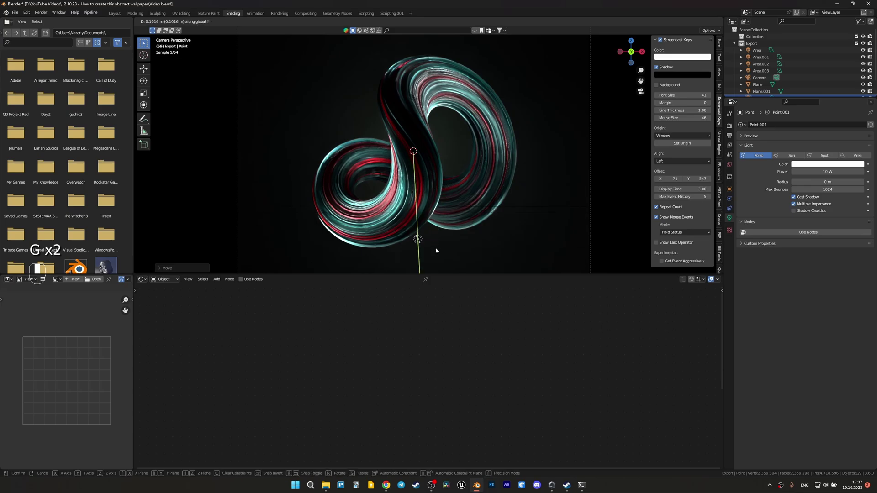
Duplicate three more point lights along Y to form a row inside the torus.
{"action": "key", "text": "shift+d"}
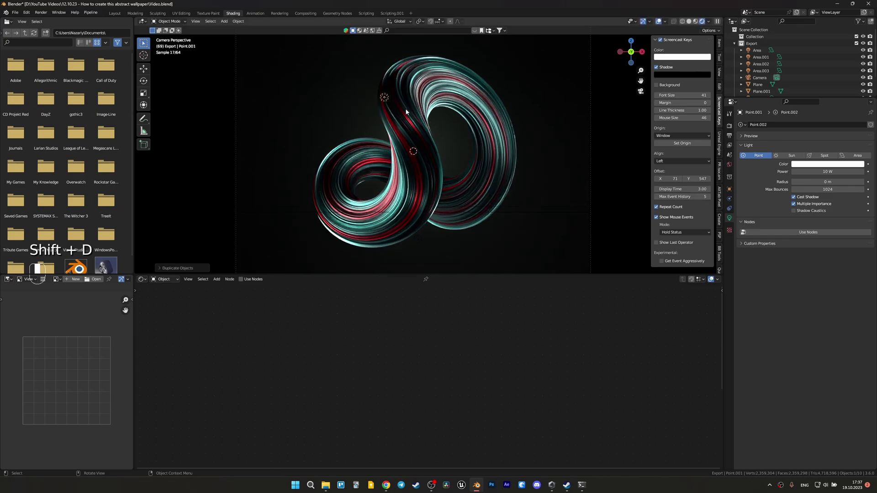
{"action": "key", "text": "shift+d"}
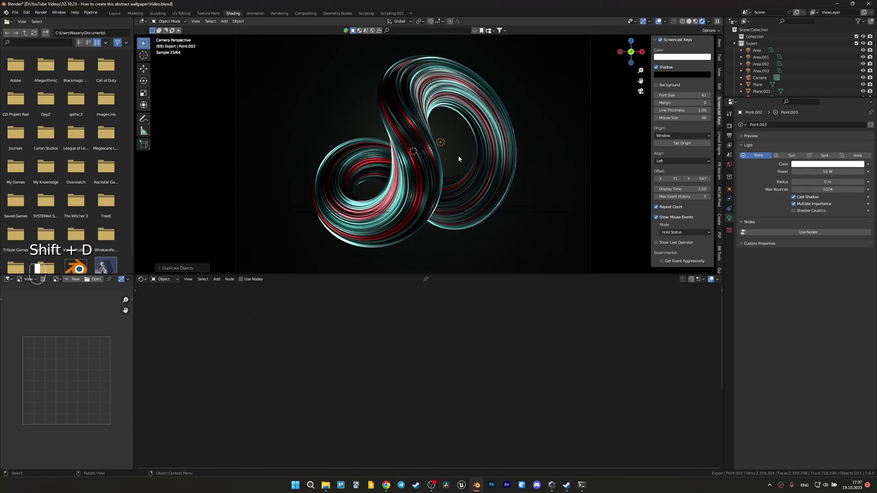
{"action": "key", "text": "shift+d"}
{"action": "key", "text": "g"}
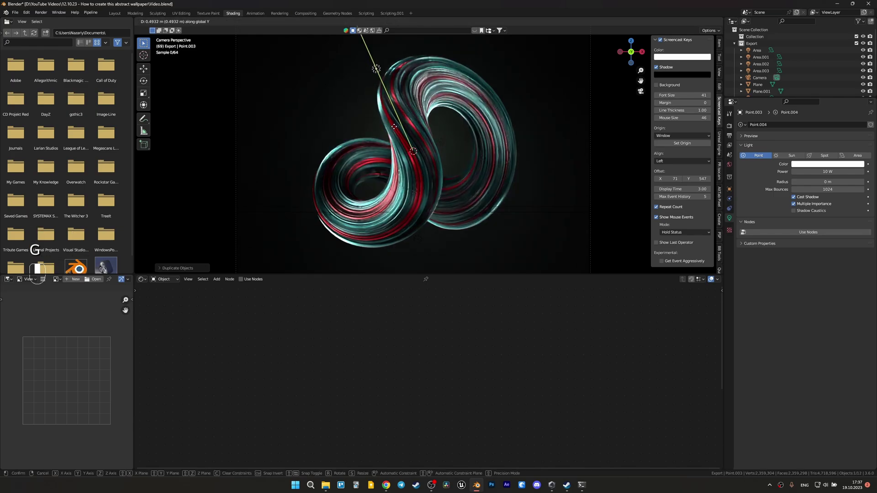